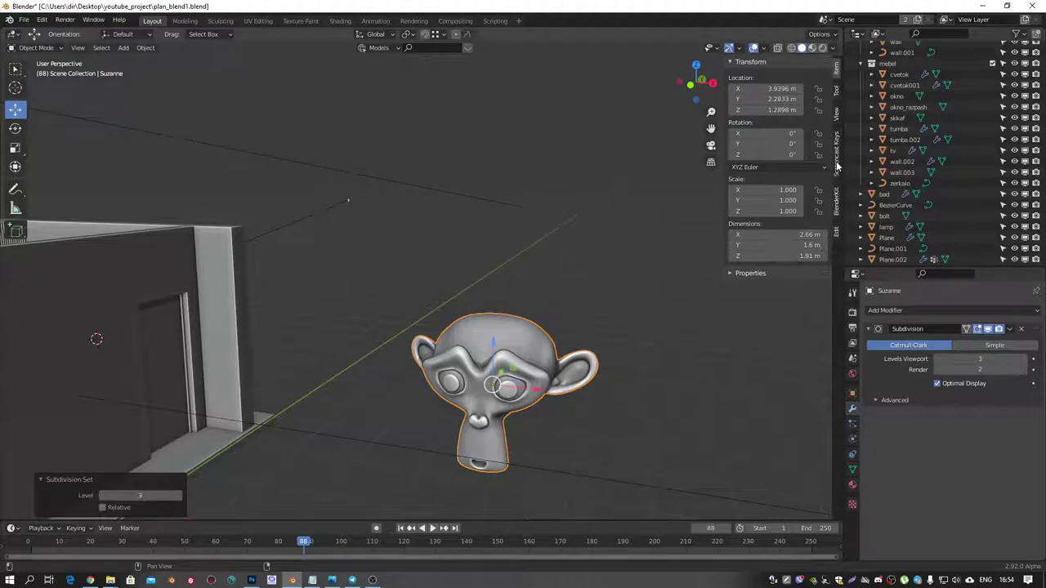
# Pan, orbit and zoom the viewport so the monkey head is framed up close
pyautogui.moveTo(478, 306); pyautogui.dragTo(483, 284)
pyautogui.middleClick(481, 303)
pyautogui.moveTo(151, 66); pyautogui.dragTo(161, 266)
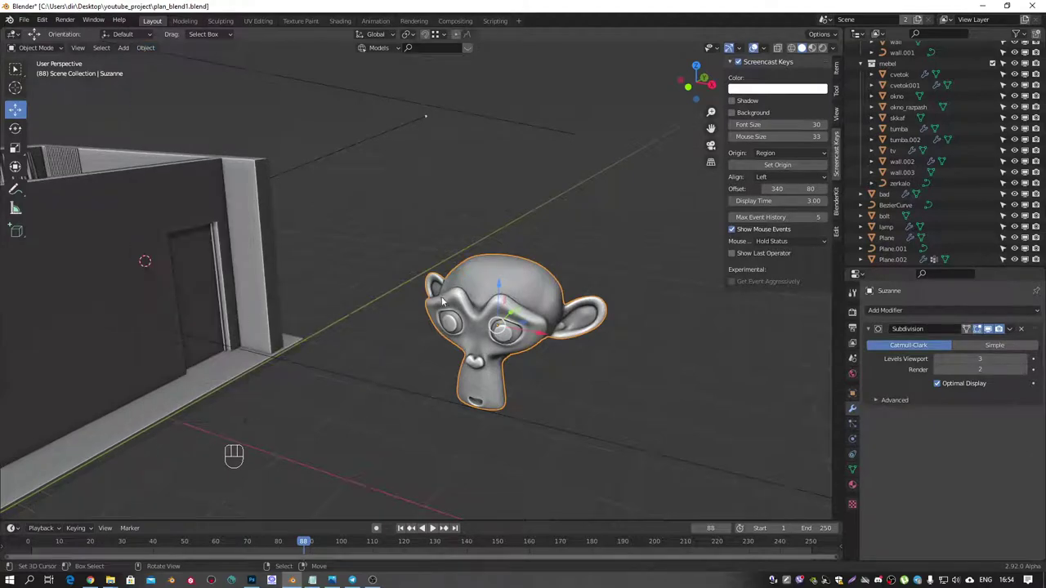
pyautogui.moveTo(482, 292); pyautogui.dragTo(484, 269)
pyautogui.moveTo(446, 225); pyautogui.dragTo(362, 145)
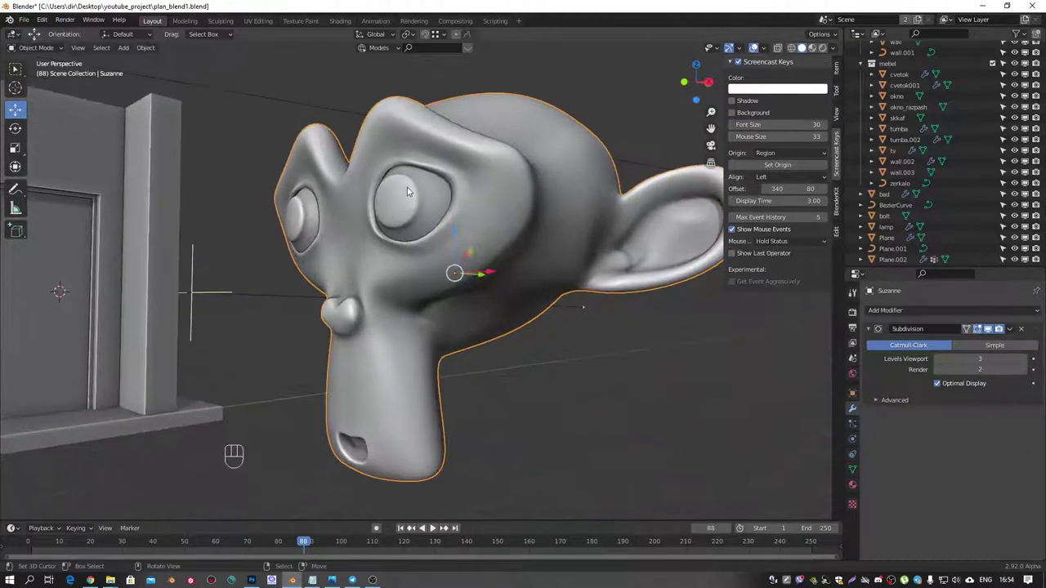
pyautogui.middleClick(425, 206)
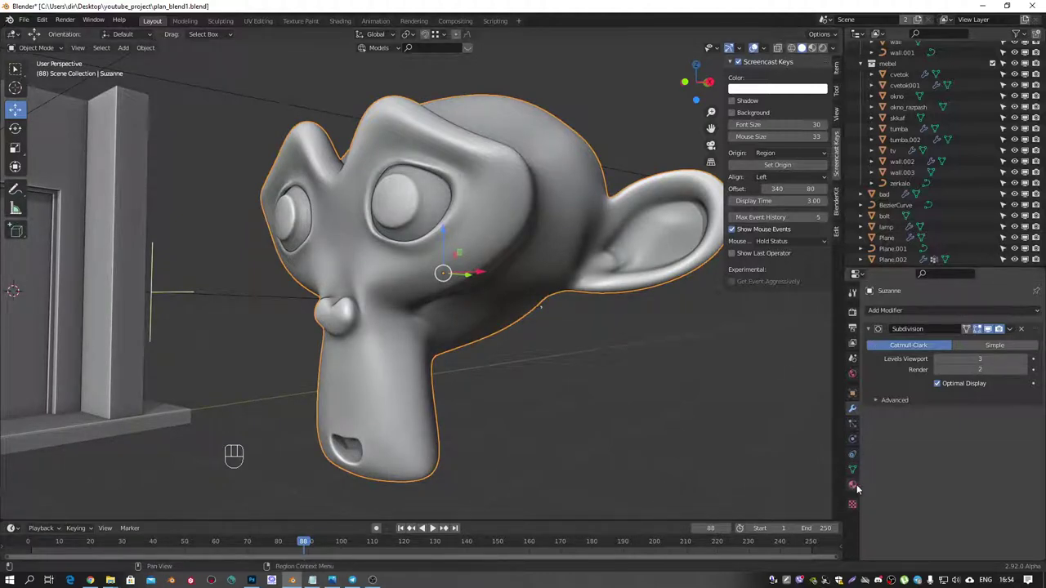
# Create a new Principled BSDF material for Suzanne in Material Properties
pyautogui.click(858, 487)
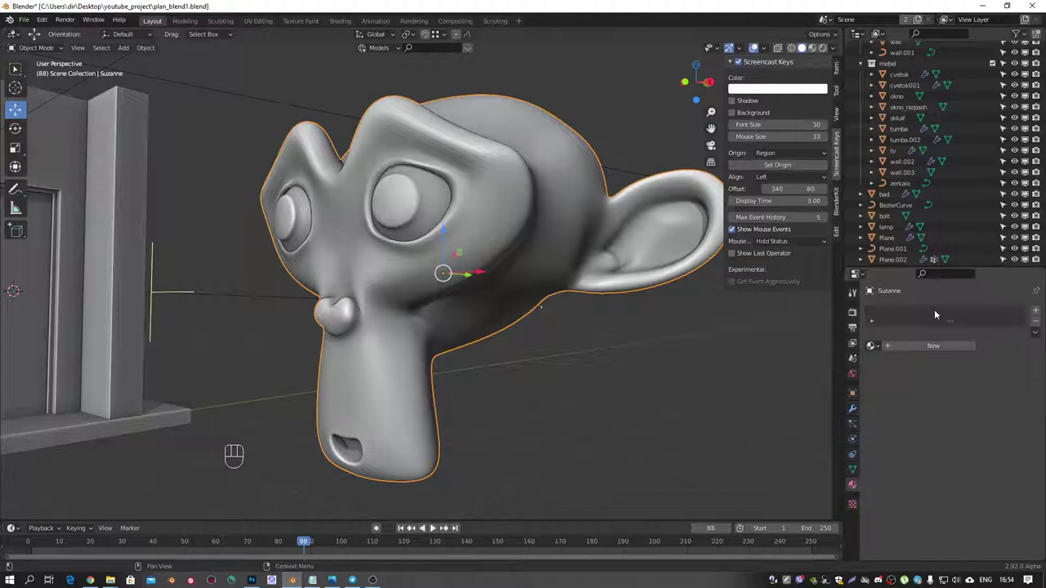
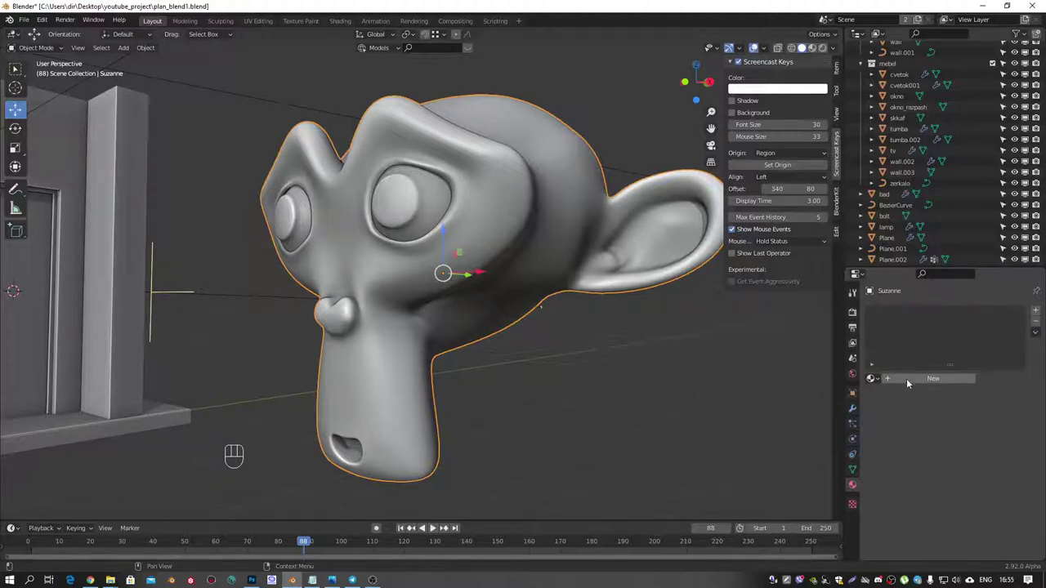
pyautogui.click(929, 386)
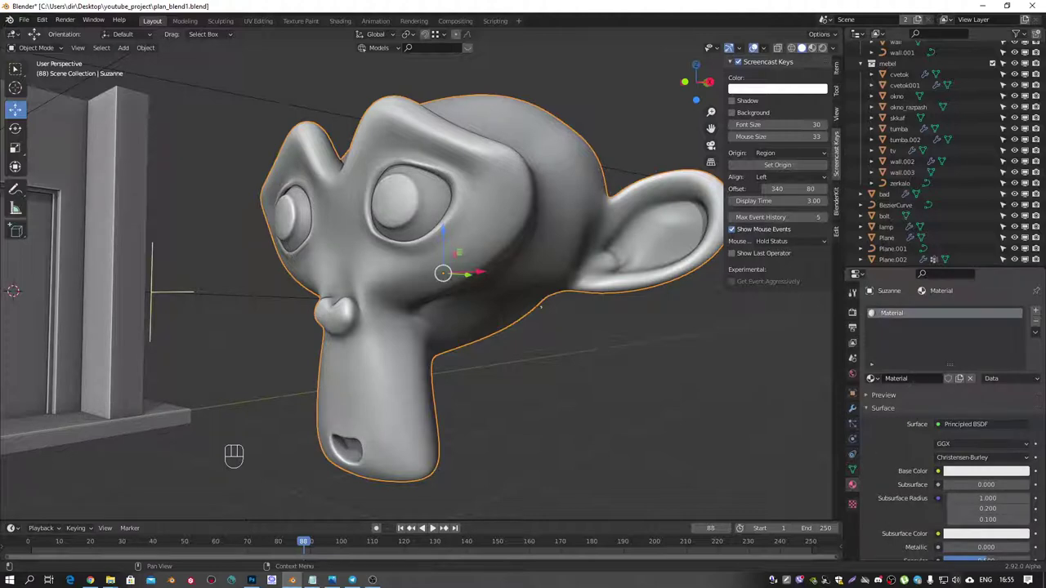
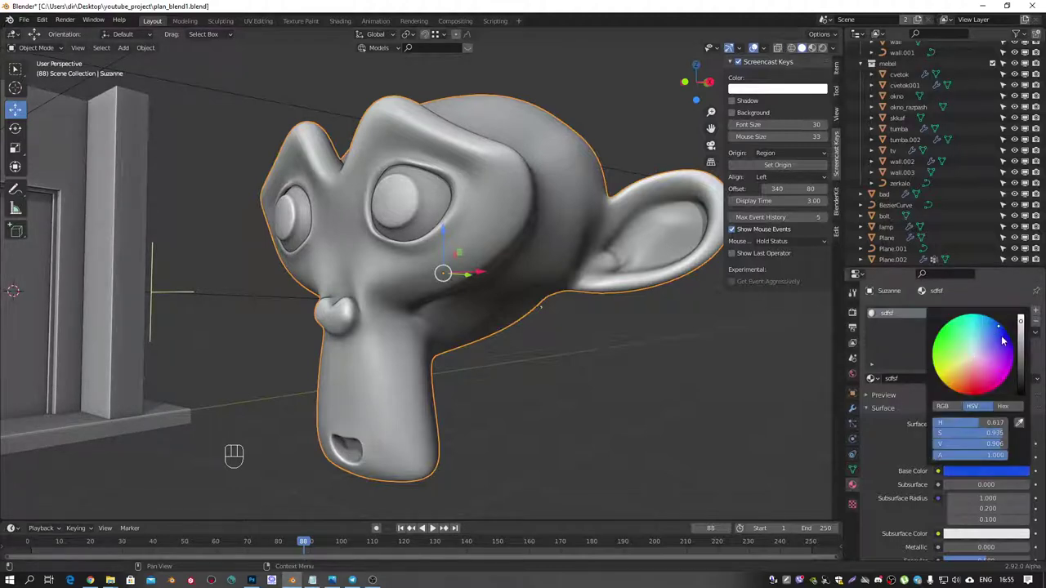
# Shade the viewport in Material Preview and tune sdfsf's base colour to a pale blue
pyautogui.moveTo(522, 241); pyautogui.dragTo(571, 228)
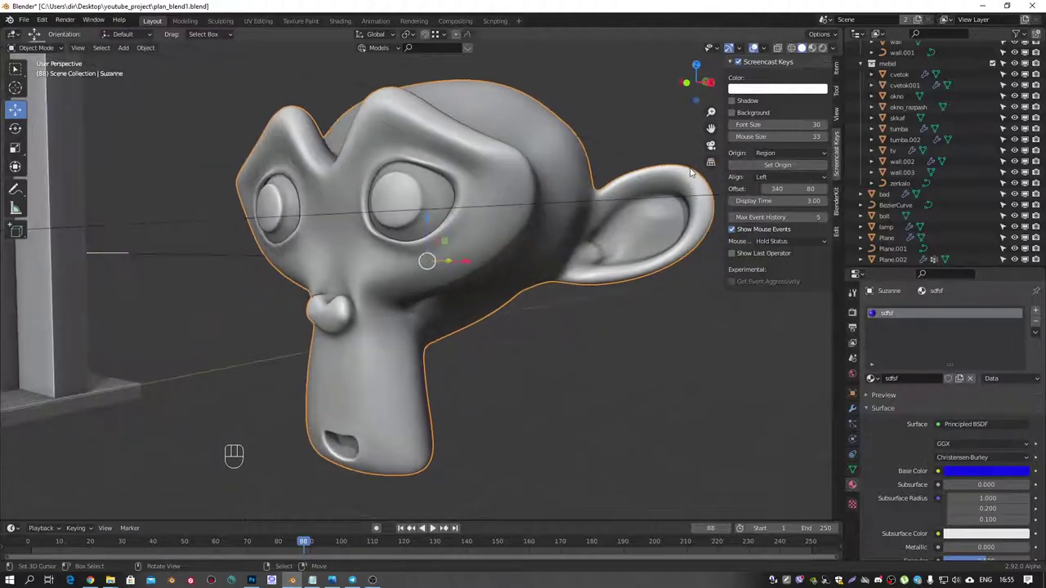
pyautogui.click(816, 50)
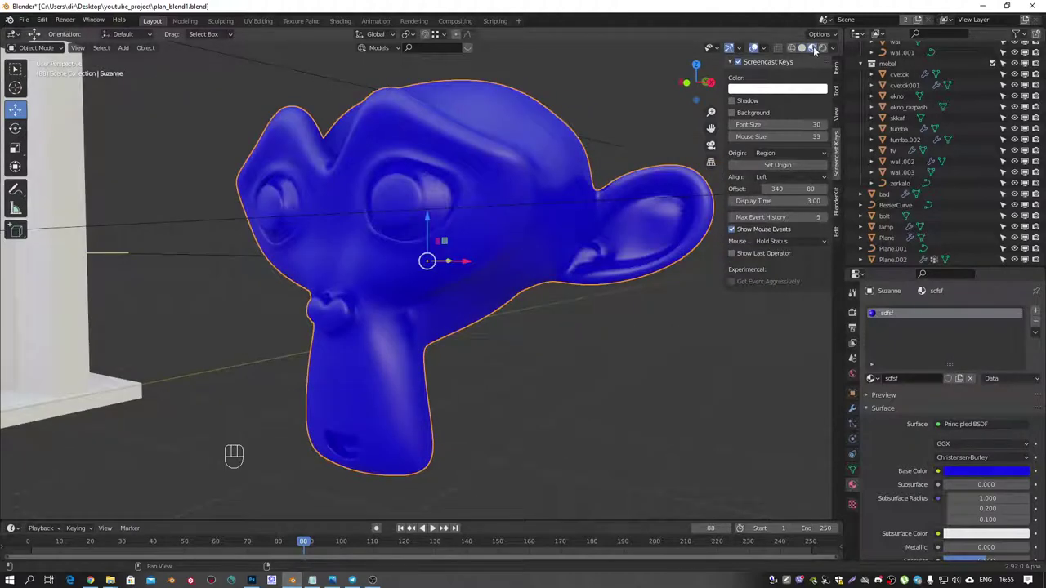
pyautogui.moveTo(473, 158); pyautogui.dragTo(490, 179)
pyautogui.click(965, 470)
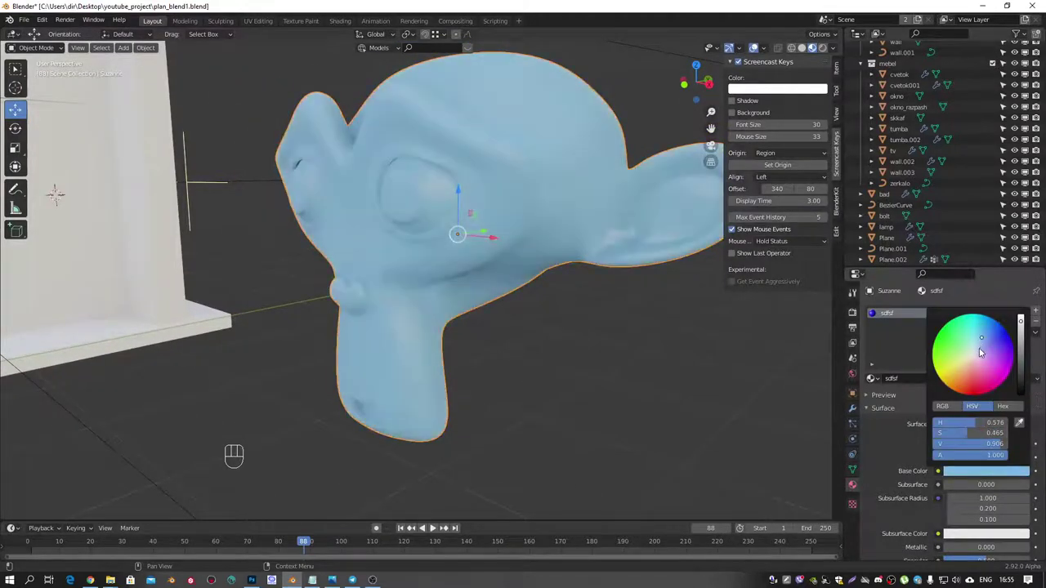
pyautogui.middleClick(540, 262)
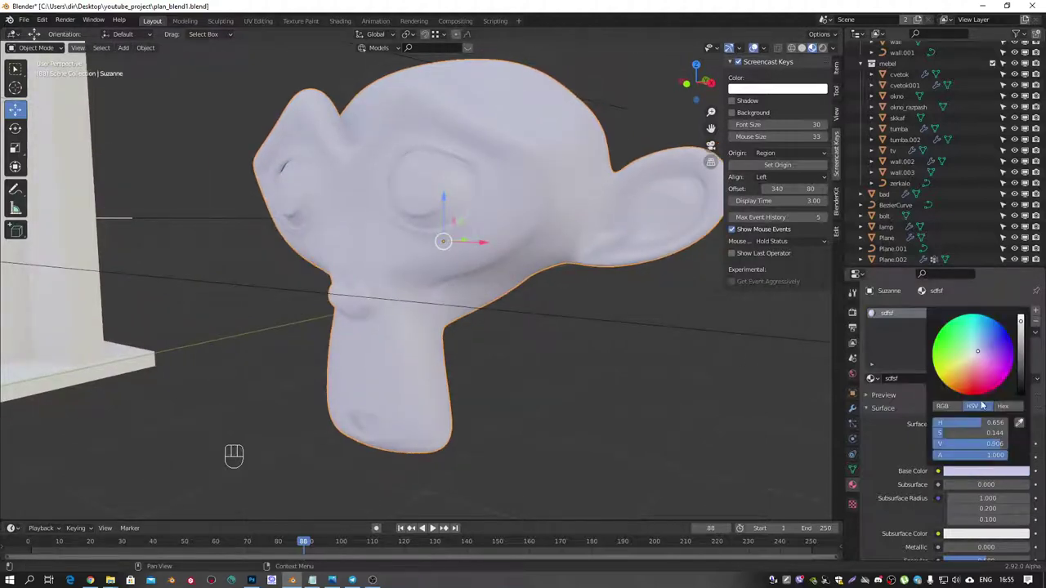
pyautogui.moveTo(556, 256); pyautogui.dragTo(570, 258)
# Add a second material slot holding a new material named Material and begin editing its base colour
pyautogui.click(1040, 314)
pyautogui.click(1041, 315)
pyautogui.click(909, 325)
pyautogui.click(940, 379)
pyautogui.click(980, 471)
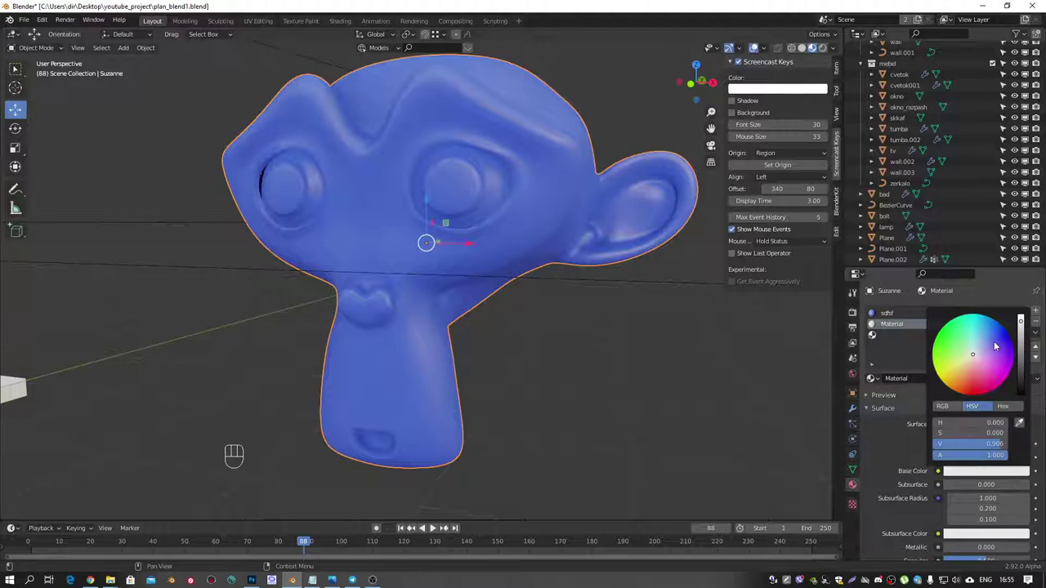
# Add a third slot with new Material.001 coloured green, then orbit to look down on the head
pyautogui.click(886, 335)
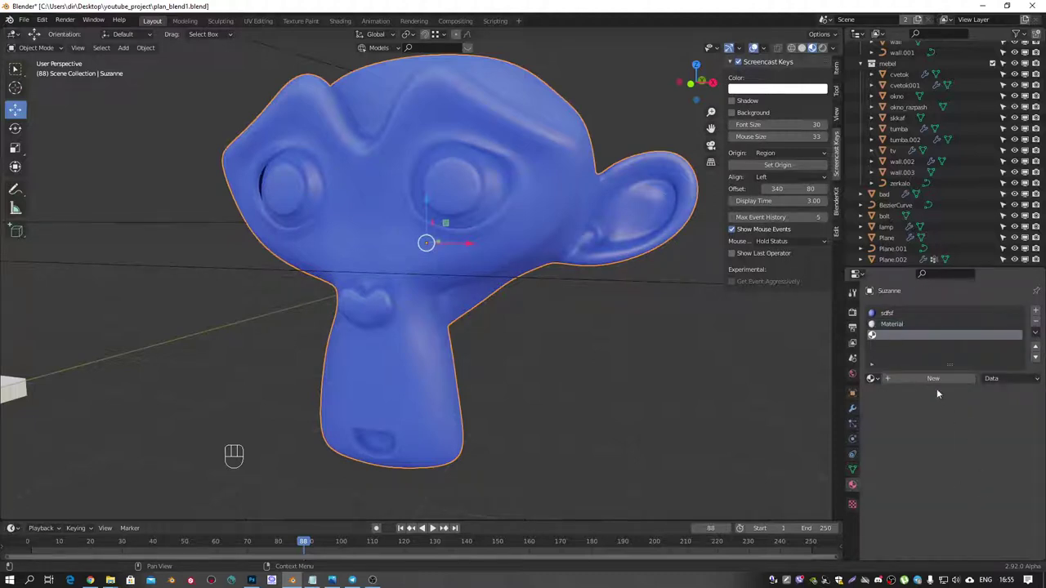
pyautogui.click(938, 388)
pyautogui.moveTo(983, 476); pyautogui.dragTo(953, 393)
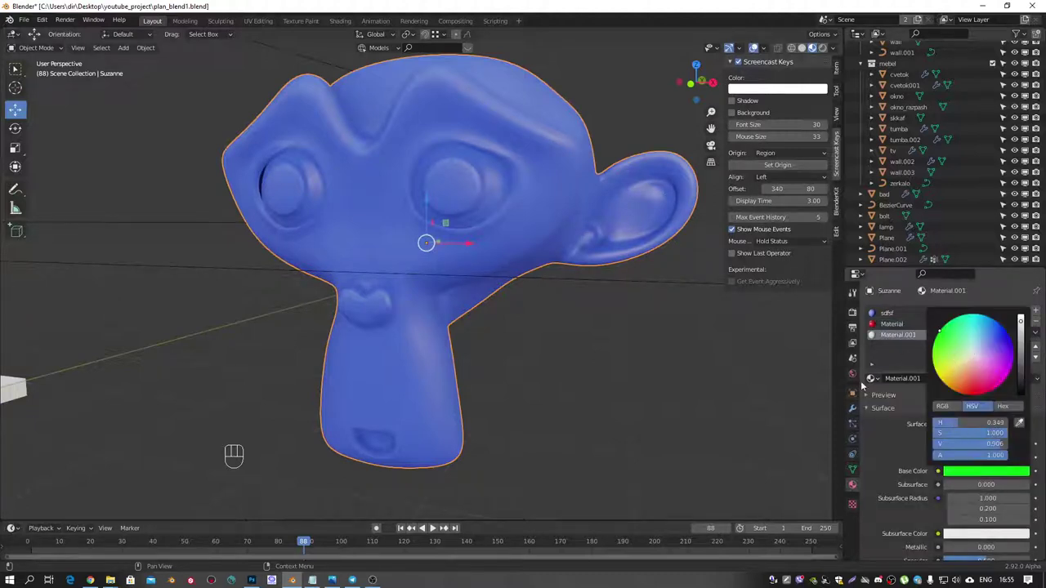
pyautogui.moveTo(576, 259); pyautogui.dragTo(590, 272)
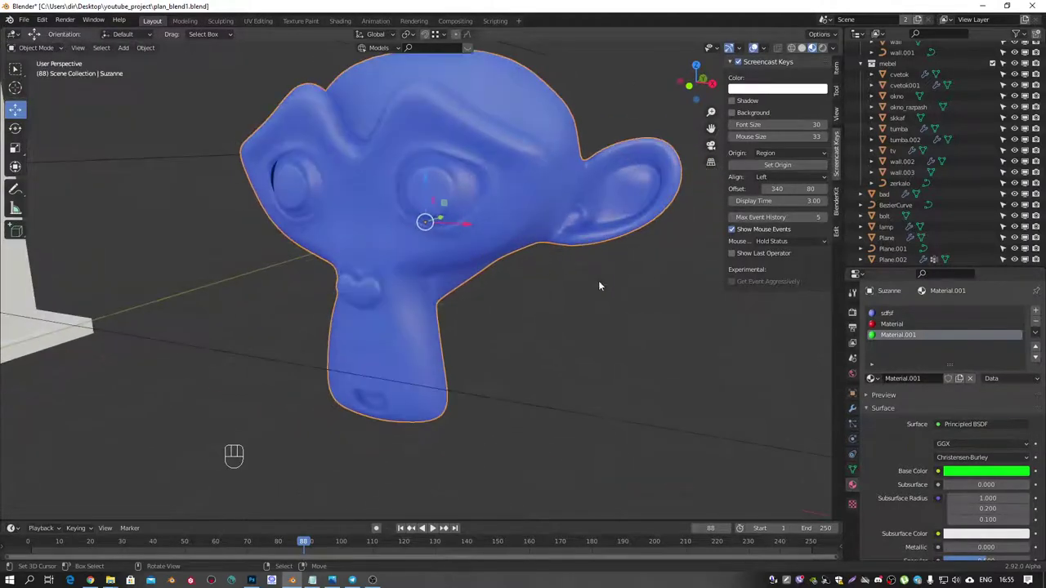
pyautogui.moveTo(583, 291); pyautogui.dragTo(614, 335)
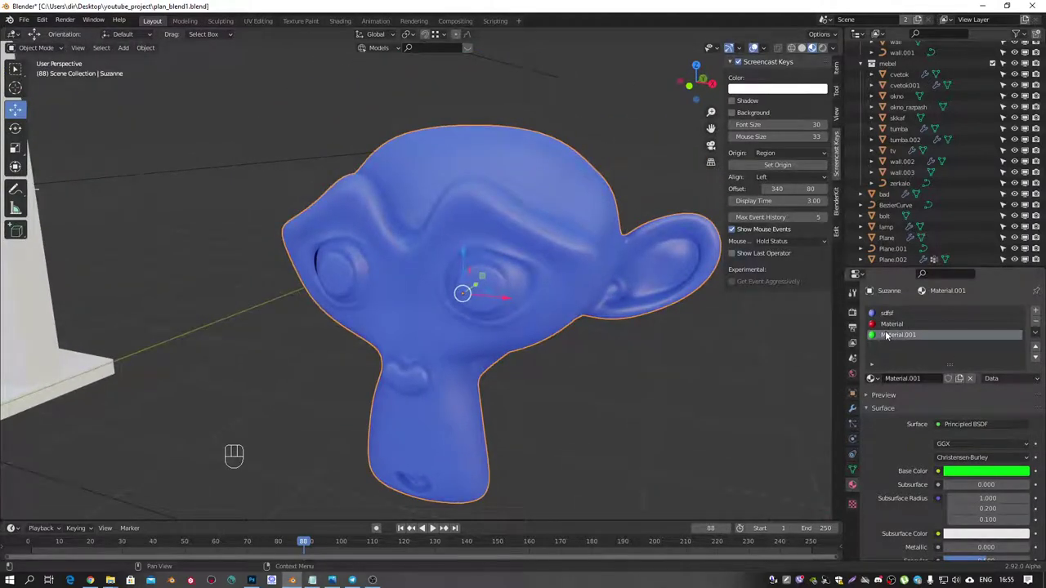
pyautogui.middleClick(563, 258)
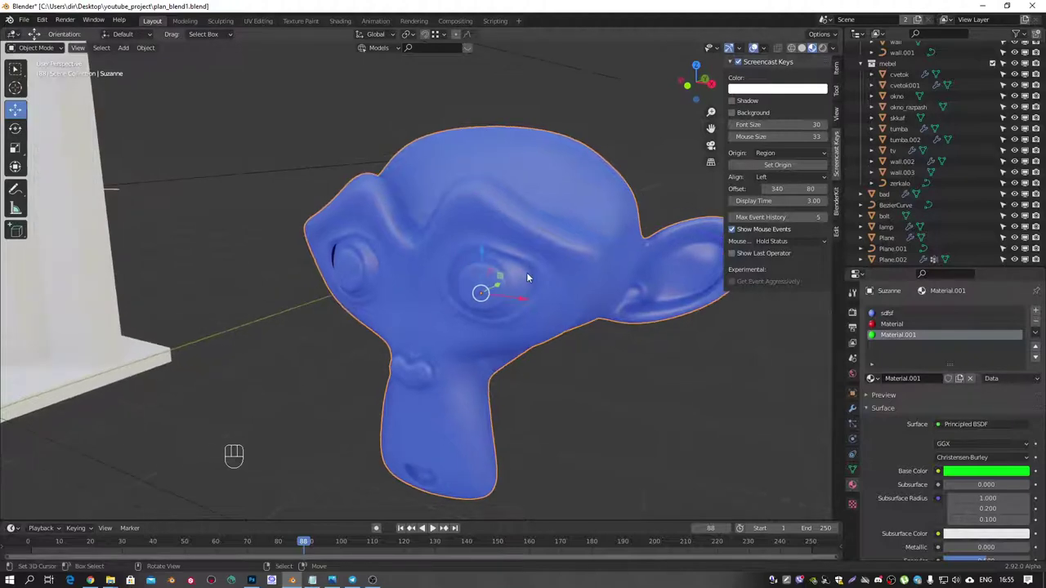
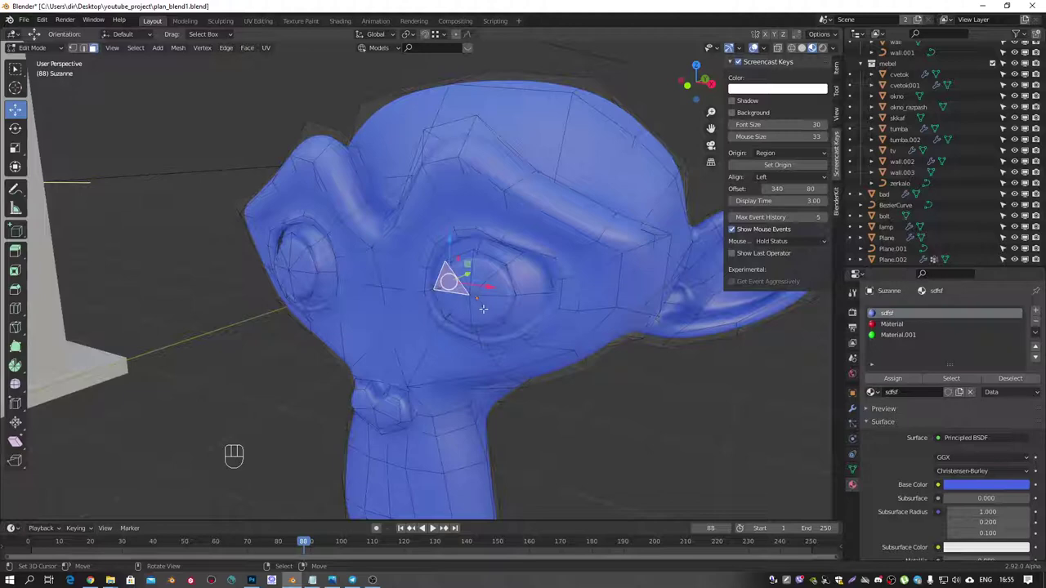
# Select the linked eye geometry and make the red Material slot active for assignment
pyautogui.press('l')
pyautogui.click(893, 325)
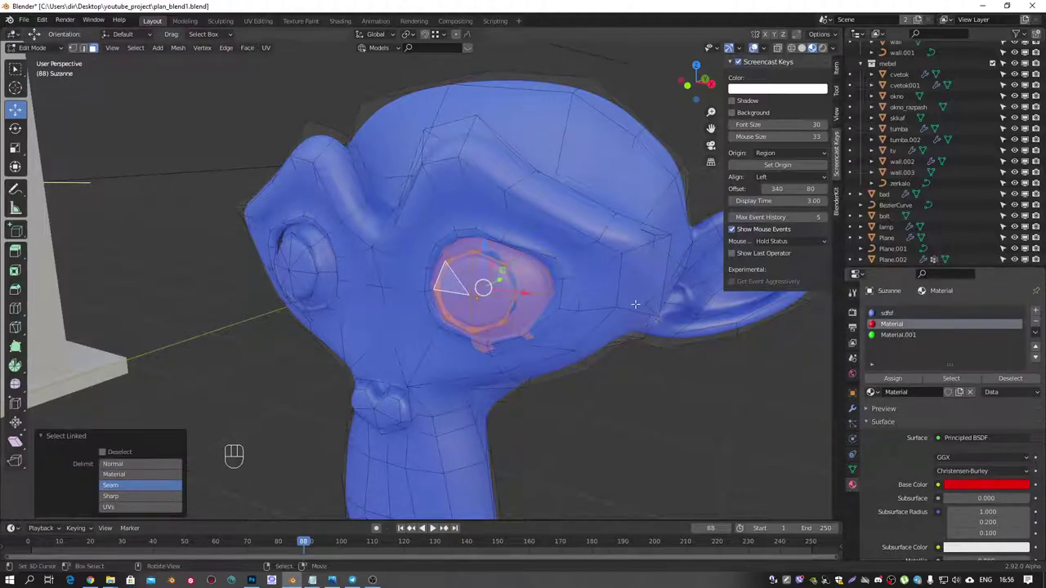